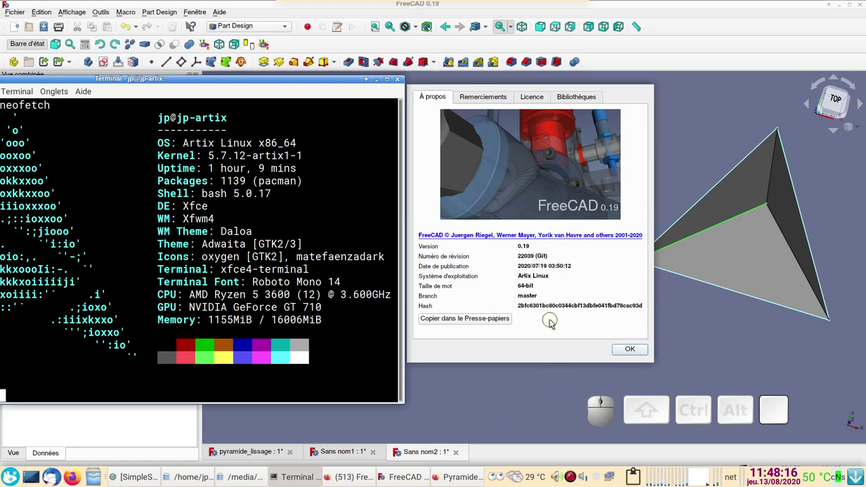
Dismiss the About FreeCAD dialog and return to the 3D view of Sans nom2's pyramid
scroll(up, 3)
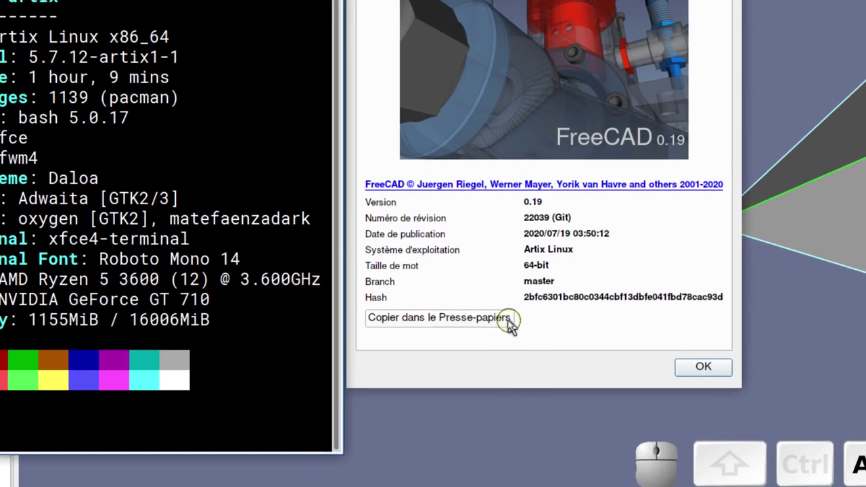
scroll(down, 3)
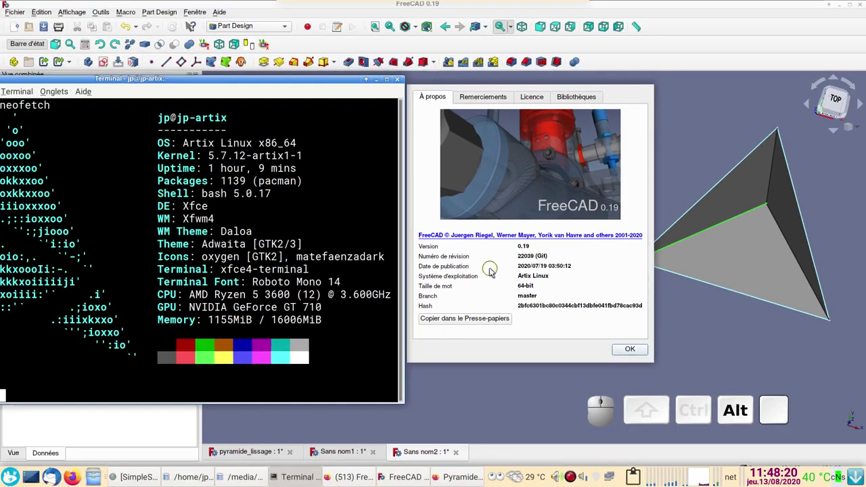
click(640, 354)
drag(609, 298, 416, 331)
scroll(up, 3)
scroll(down, 3)
Orbit the pyramid to inspect its faces from several sides
drag(426, 343, 402, 329)
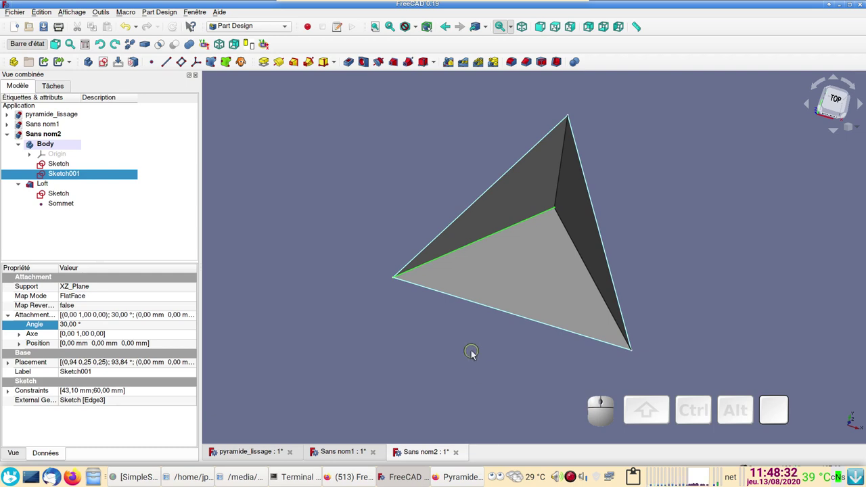
drag(473, 371, 449, 366)
drag(744, 360, 501, 355)
scroll(up, 3)
drag(392, 341, 381, 310)
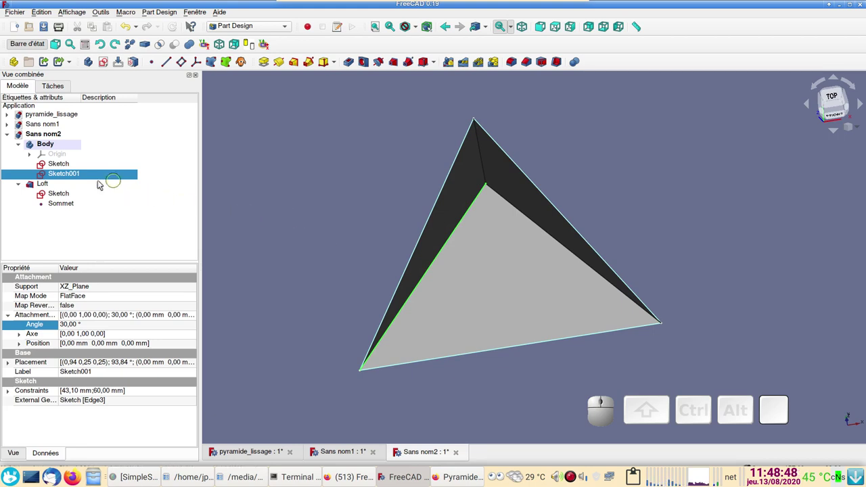
Hide Loft and Sketch001, leaving the base triangle visible from the front
click(56, 186)
key(space)
drag(473, 404, 419, 287)
click(89, 178)
key(space)
scroll(up, 3)
drag(543, 135, 579, 212)
scroll(down, 3)
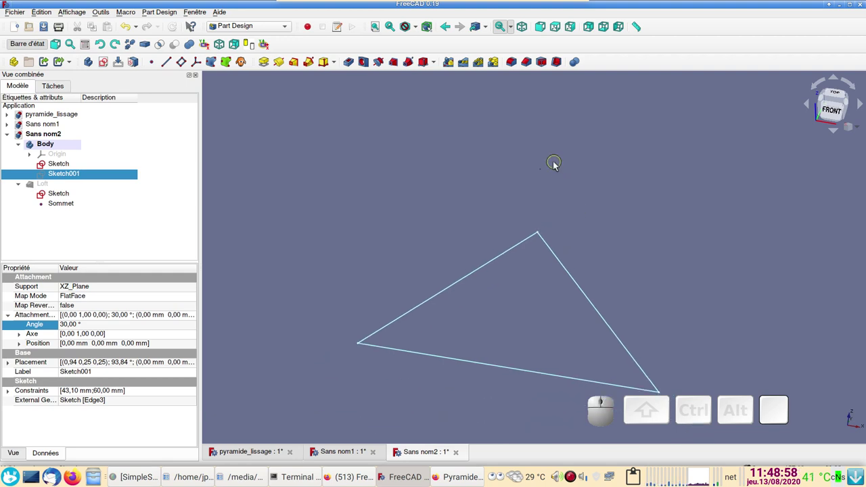
click(541, 174)
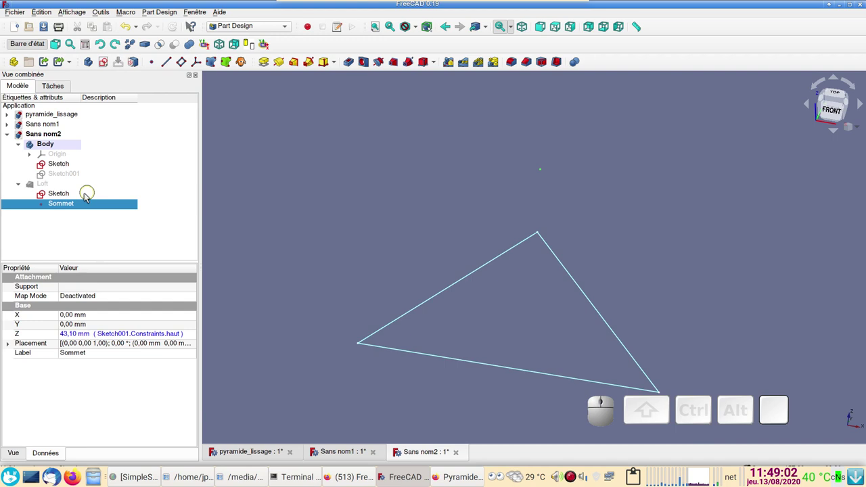
click(43, 190)
key(space)
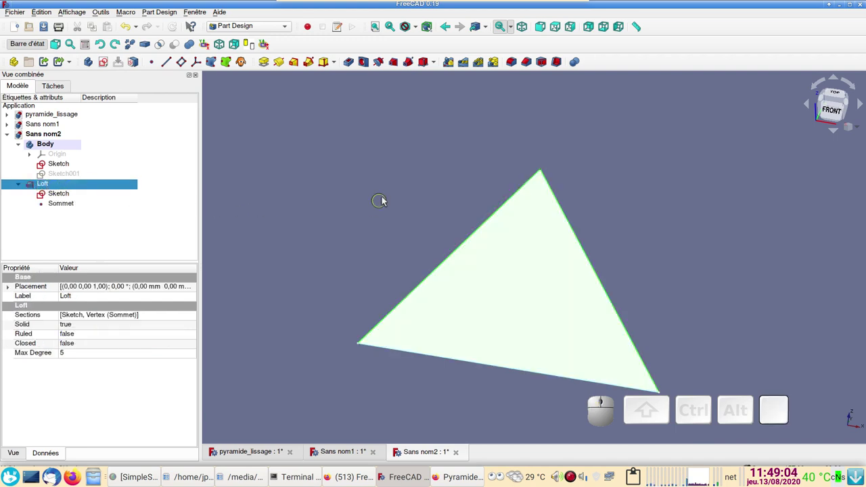
drag(390, 197, 364, 189)
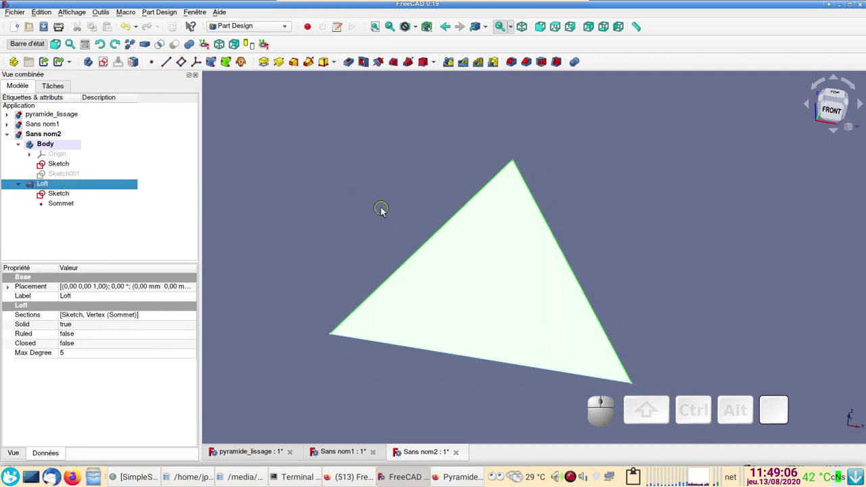
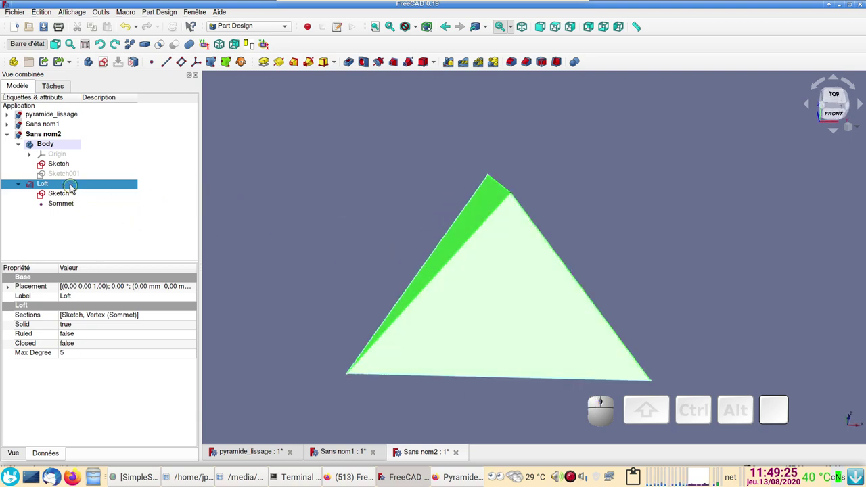
click(76, 188)
key(space)
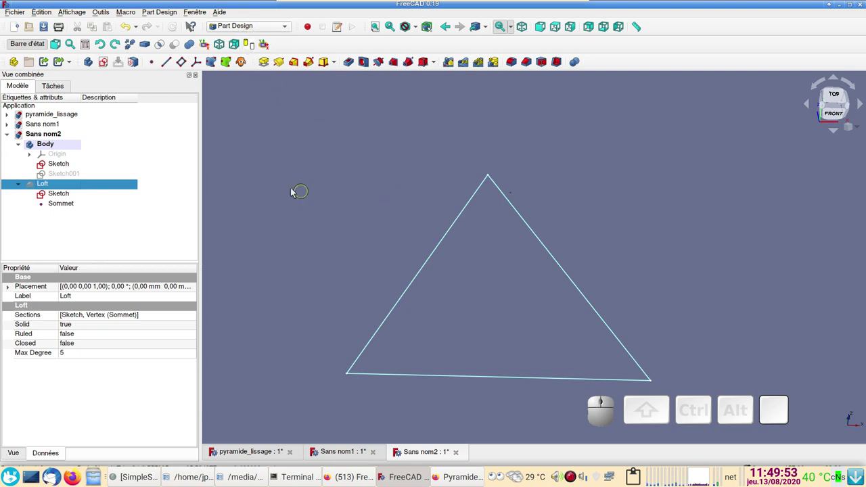
Start a new document with a Body and a sketch on the XY plane
click(17, 32)
middle_click(19, 34)
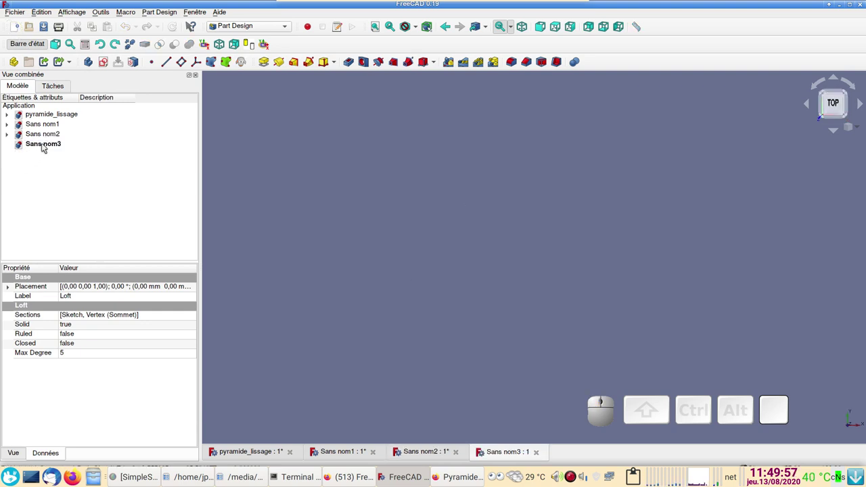
click(92, 67)
click(107, 66)
click(53, 148)
click(127, 119)
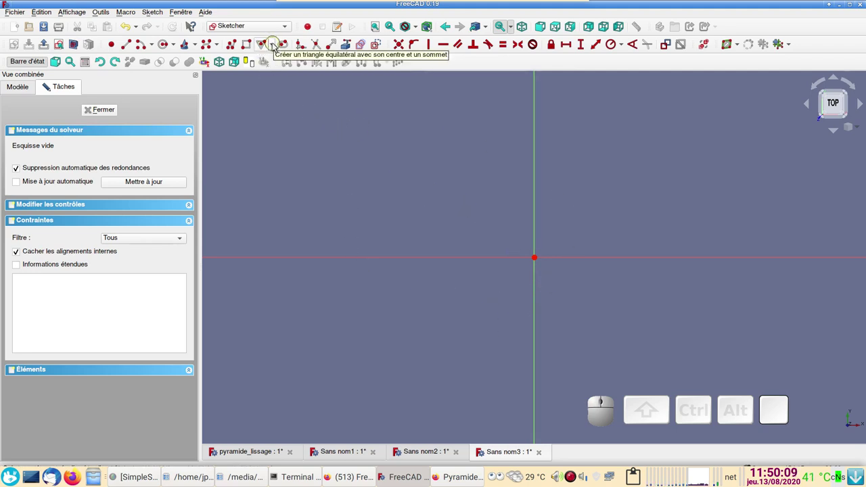
Draw an equilateral triangle, centre coincident with the origin and lower edge horizontal
click(277, 49)
click(292, 57)
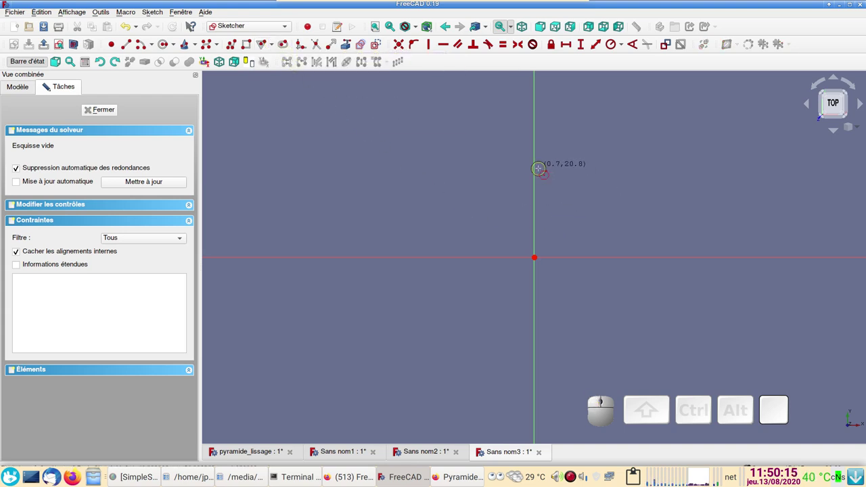
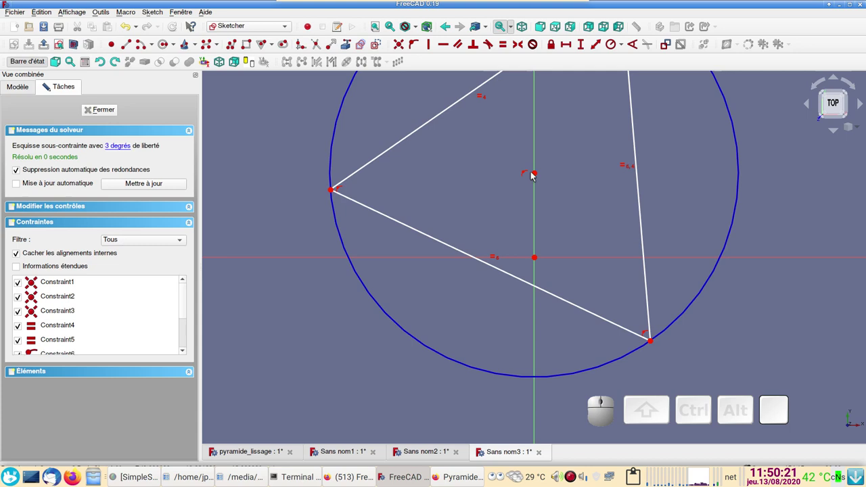
click(534, 176)
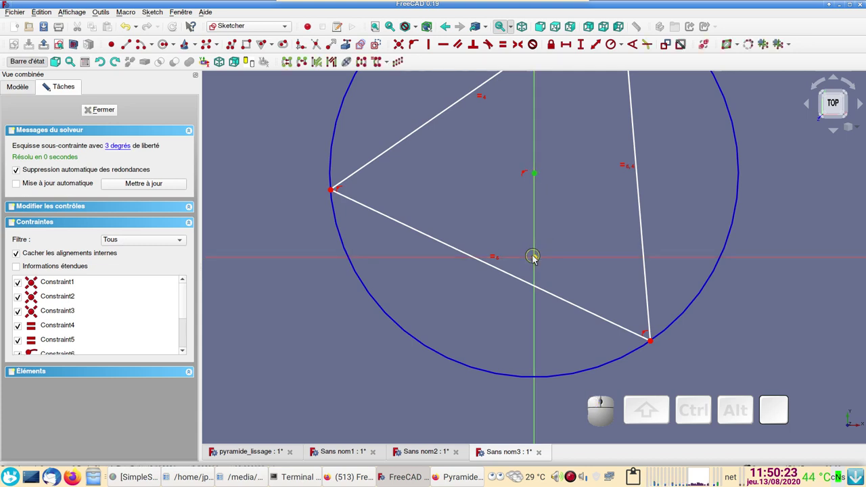
click(536, 259)
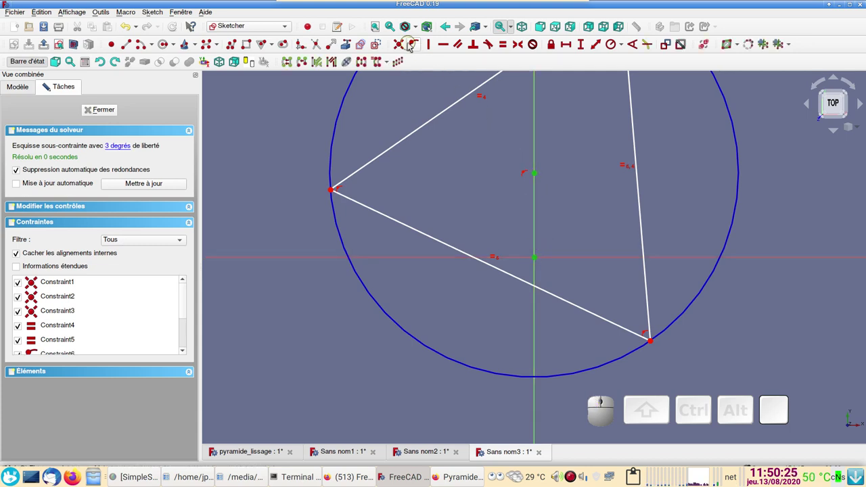
click(404, 50)
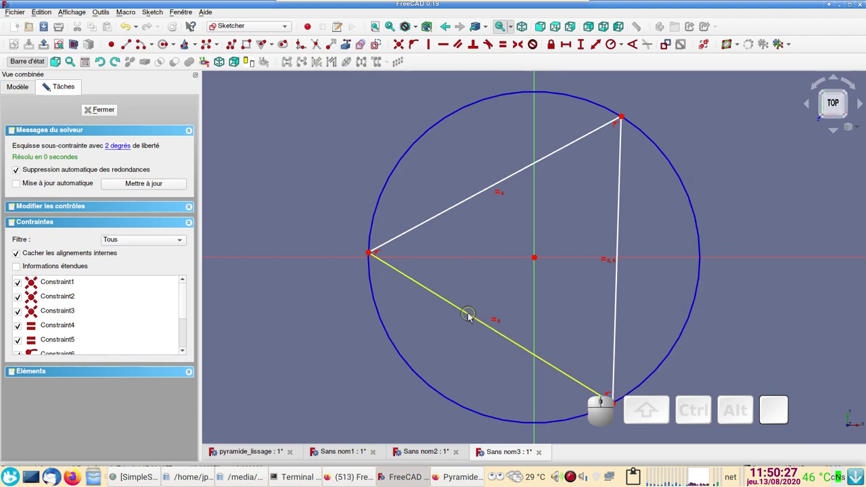
click(473, 317)
click(450, 55)
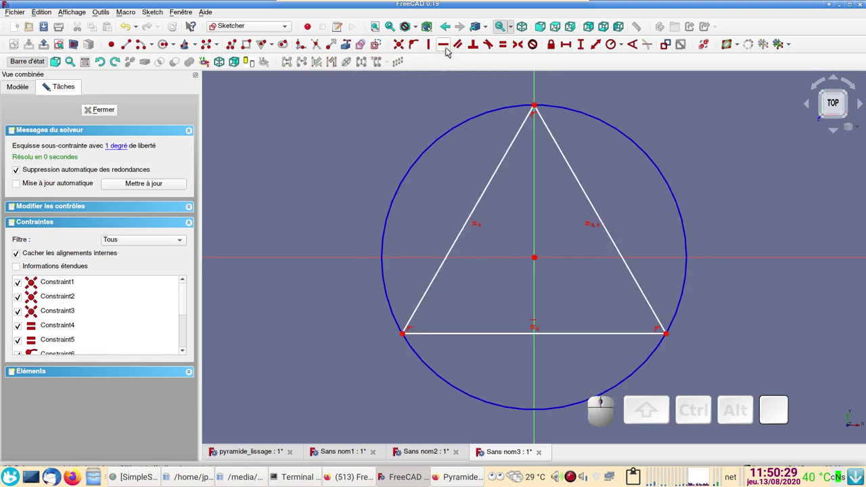
scroll(down, 3)
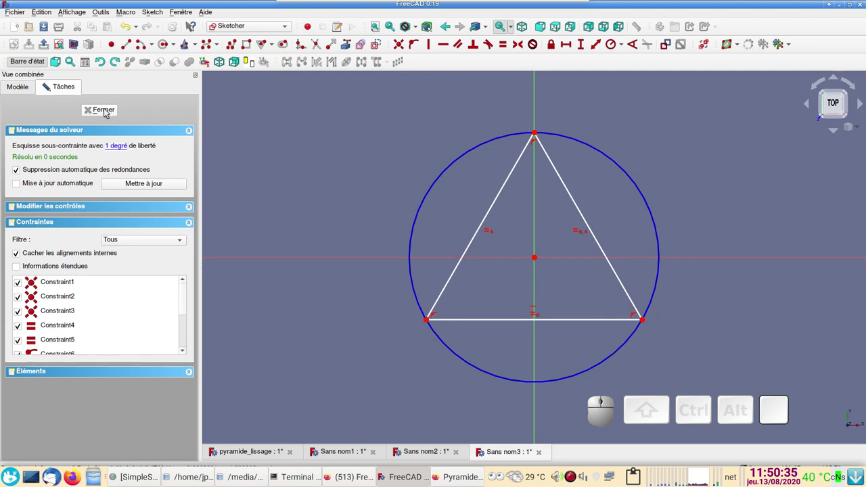
Close the triangle sketch and look at it from a standard view
click(106, 112)
scroll(down, 3)
drag(472, 346, 409, 272)
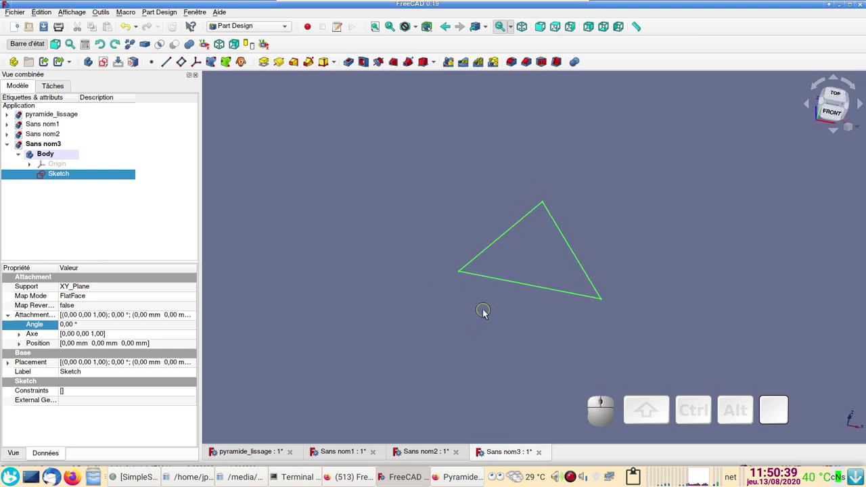
key(KP_1)
key(KP_2)
Switch to the Part workbench and bring up the geometric primitives panel
click(258, 34)
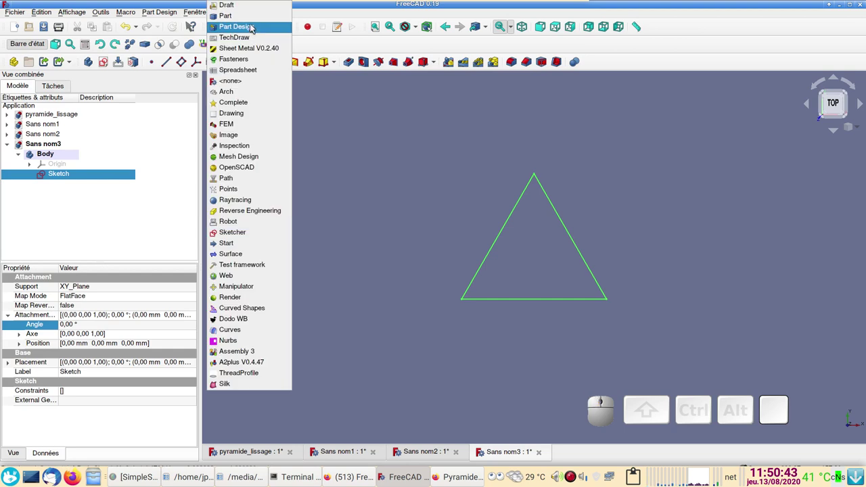
click(252, 21)
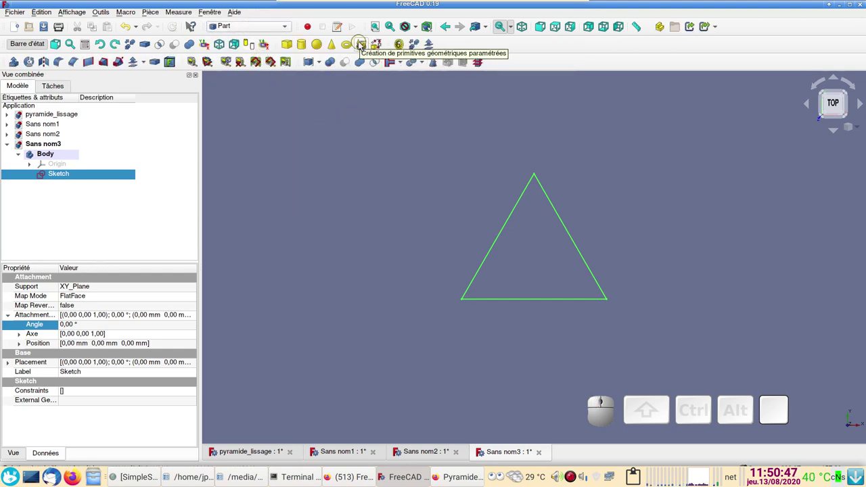
click(364, 47)
Create a Point primitive Sommet with Z set to 50 mm, then leave the panel
click(74, 157)
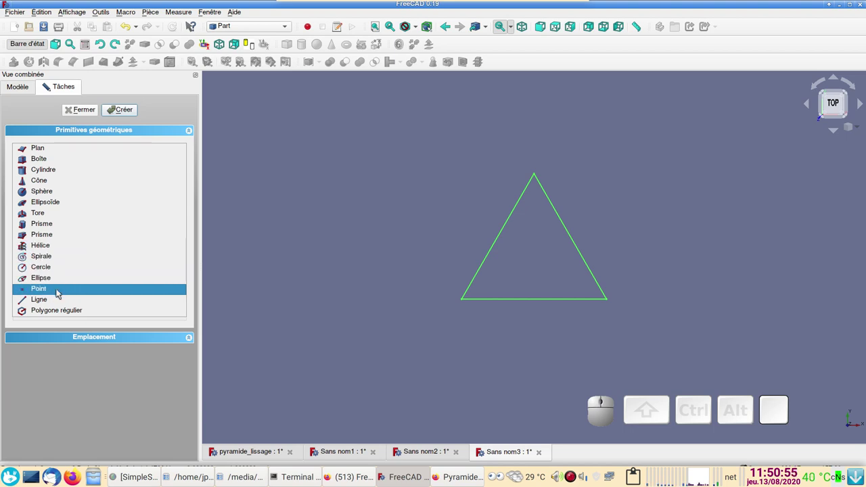
click(62, 295)
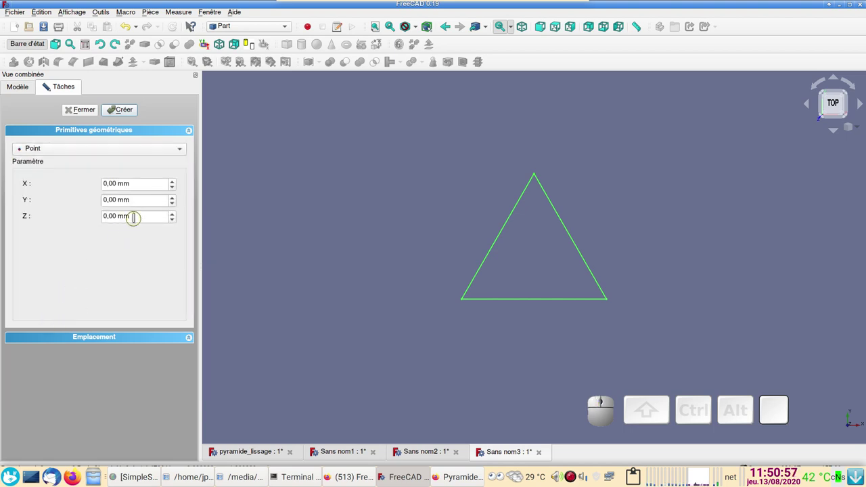
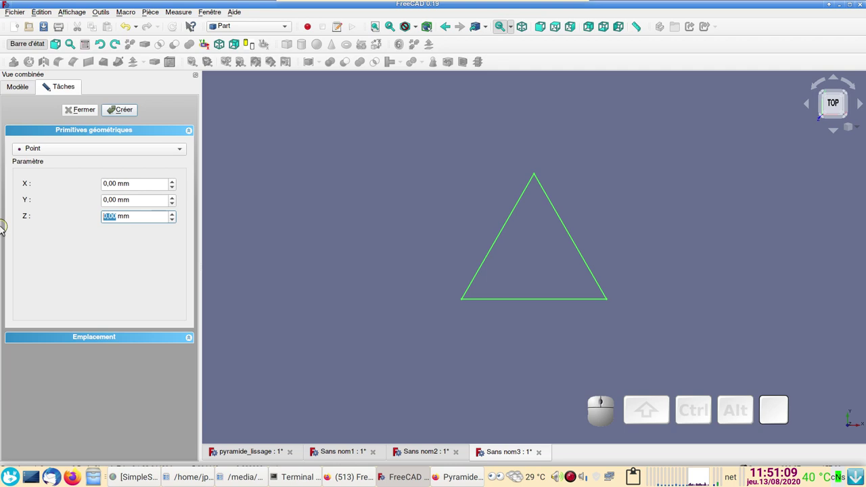
key(KP_5)
key(KP_0)
click(126, 116)
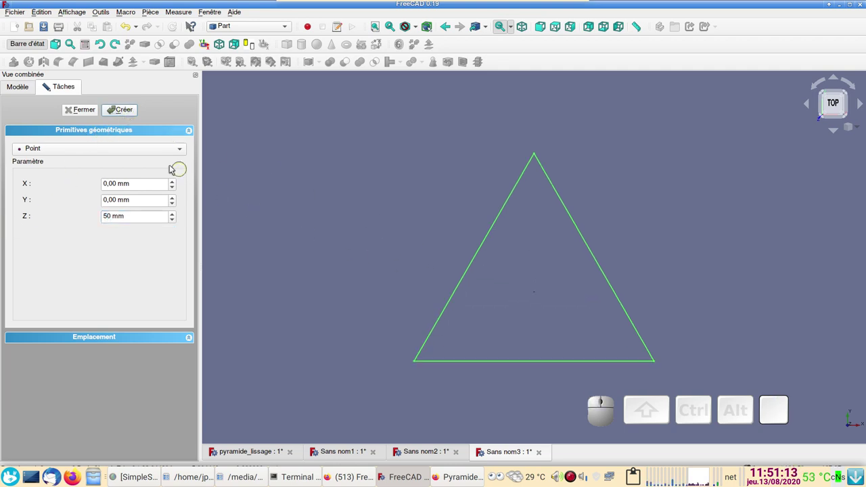
click(130, 111)
scroll(down, 3)
click(86, 115)
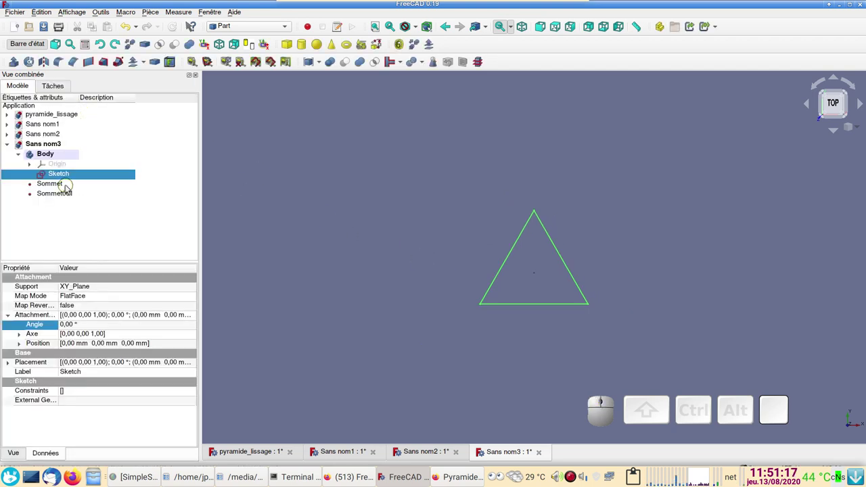
Delete the duplicate Sommet001 and start a Part Loft over the triangle
click(65, 200)
key(Delete)
drag(16, 129, 551, 251)
scroll(up, 3)
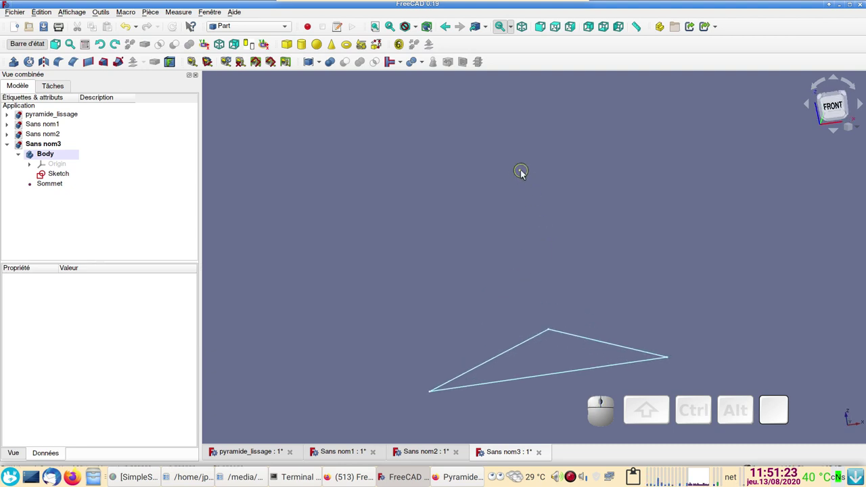
click(526, 173)
scroll(down, 3)
drag(616, 240, 202, 200)
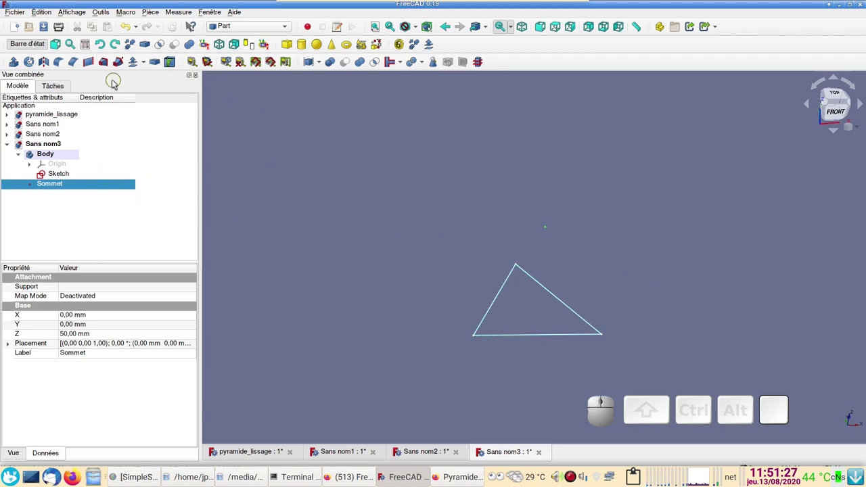
click(109, 69)
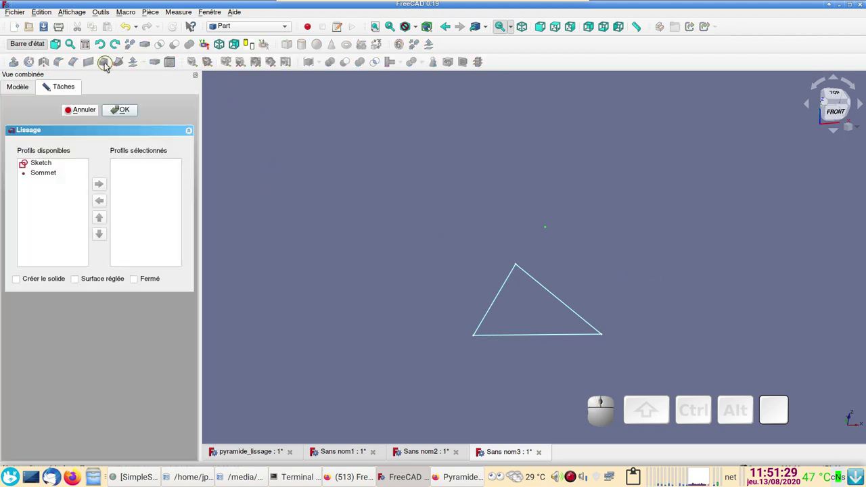
Select Sketch then Sommet as loft profiles and confirm, producing the triangular pyramid
click(44, 164)
click(52, 167)
click(109, 188)
click(53, 168)
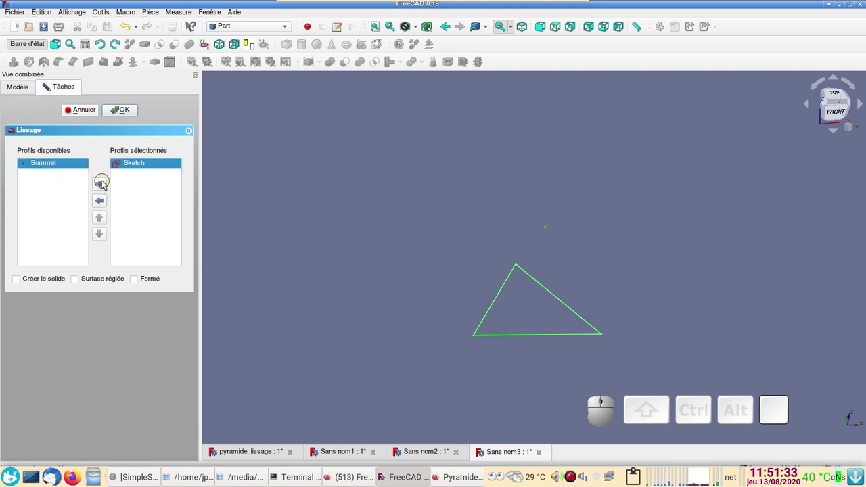
click(106, 188)
click(23, 287)
click(122, 115)
scroll(down, 3)
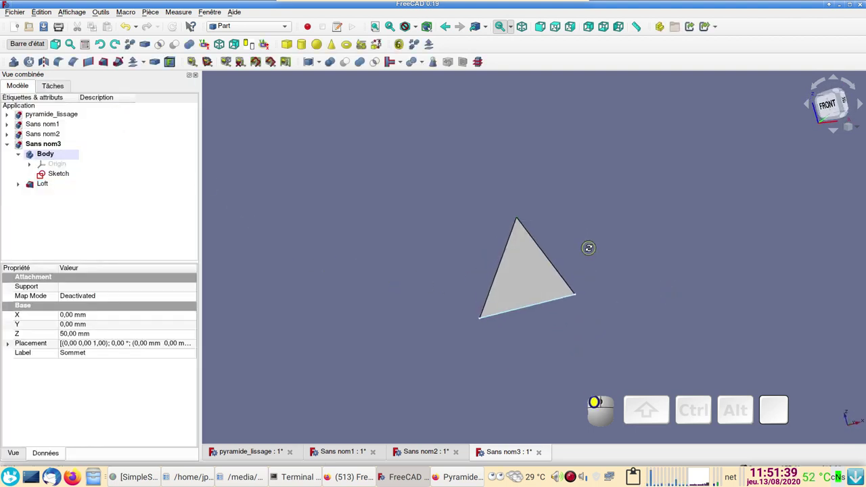
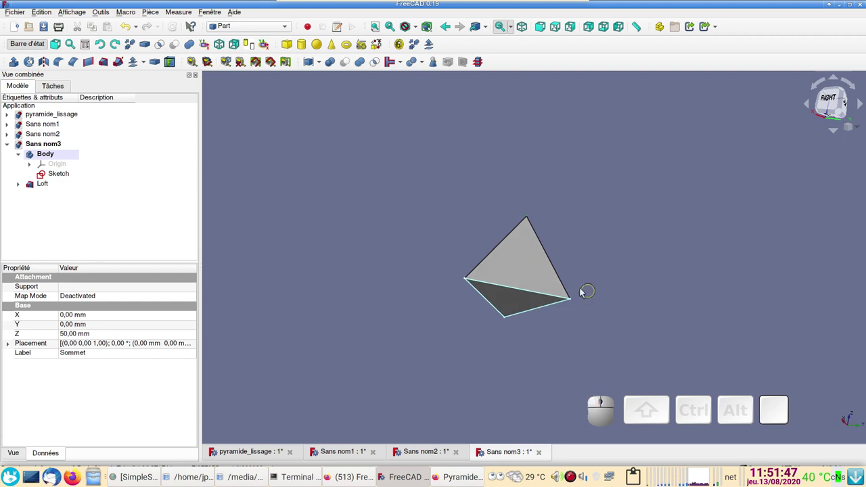
Orbit the pyramid to inspect its underside and sloped faces
drag(529, 344, 531, 240)
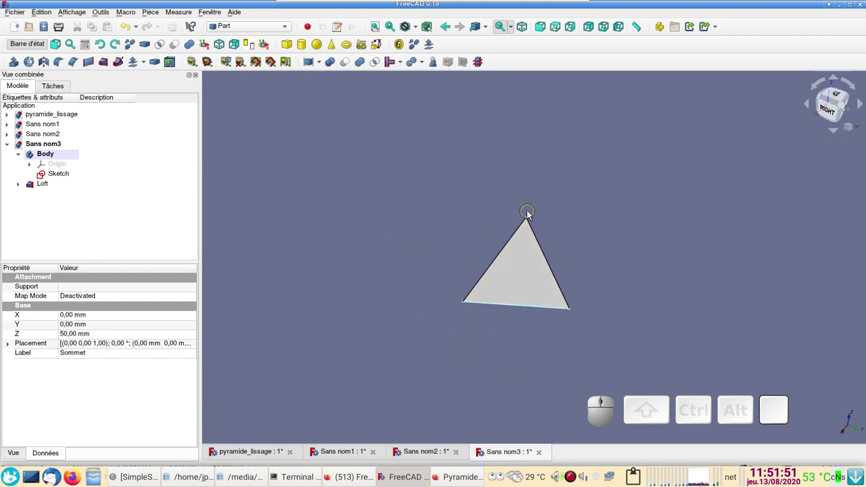
drag(531, 341, 382, 281)
drag(568, 328, 511, 357)
scroll(up, 3)
right_click(607, 257)
drag(597, 231, 451, 231)
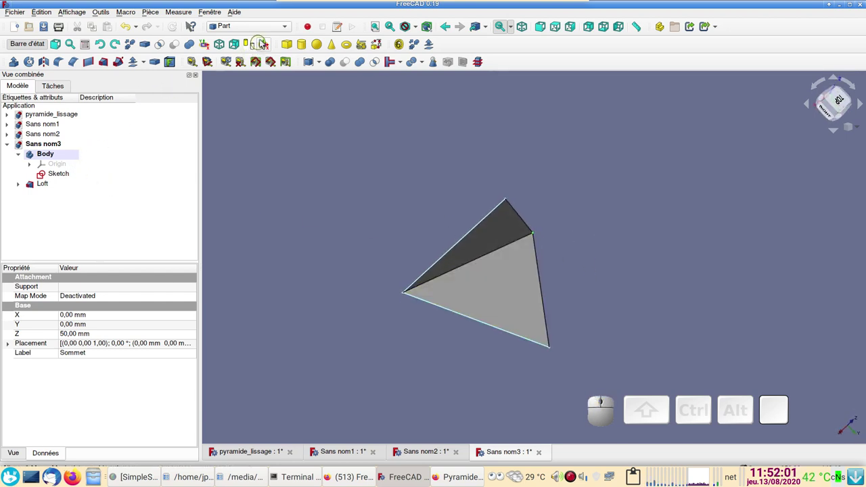
Switch to Part Design and start a new sketch on the XZ plane
click(269, 27)
click(269, 29)
click(268, 37)
click(110, 71)
click(56, 158)
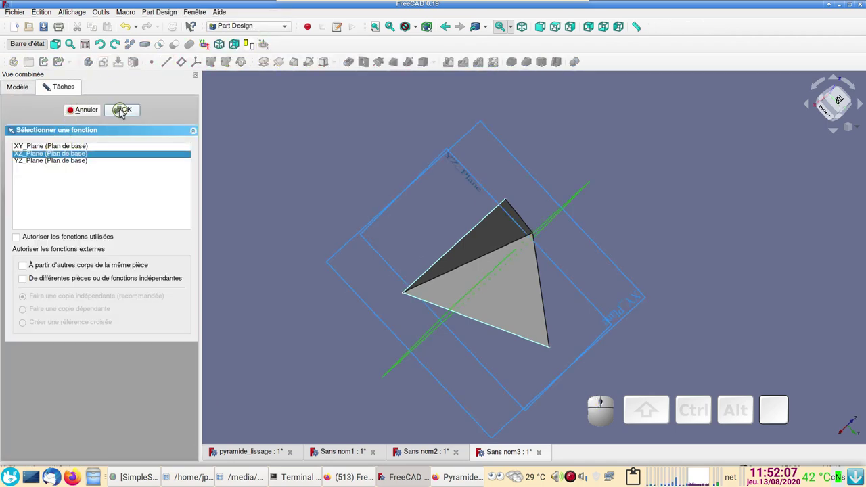
Reference the base edge, draw a line to the vertical axis and constrain its top point's height
click(122, 113)
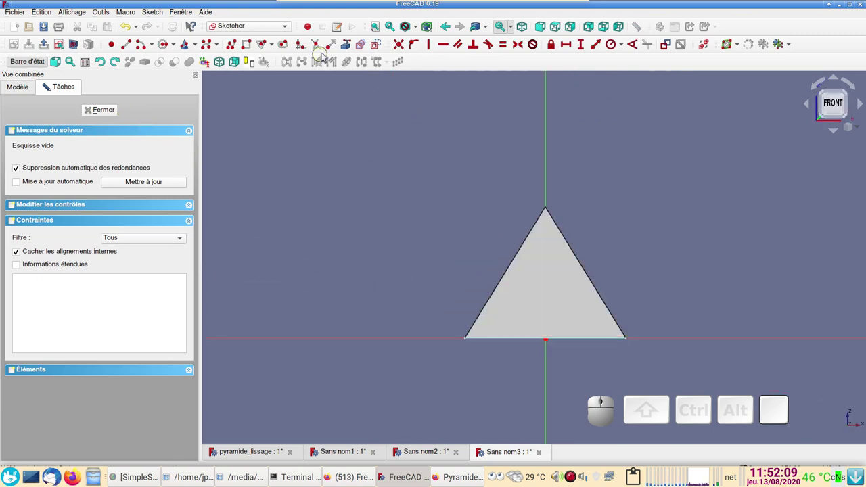
click(348, 50)
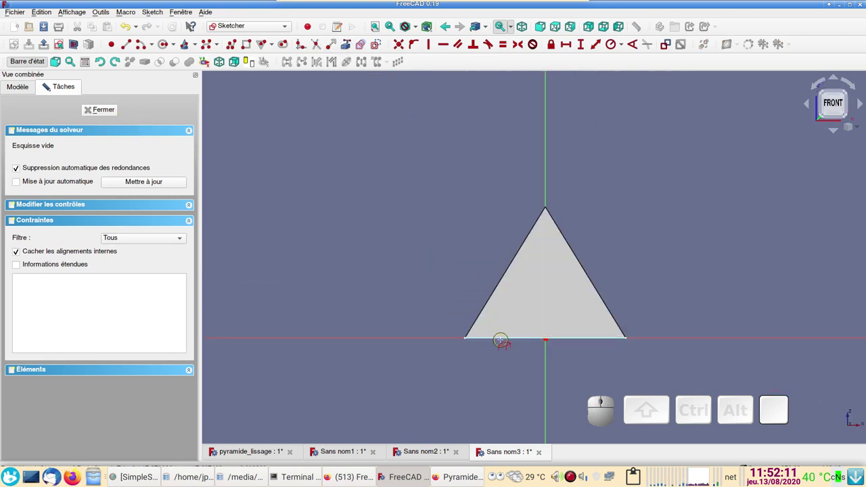
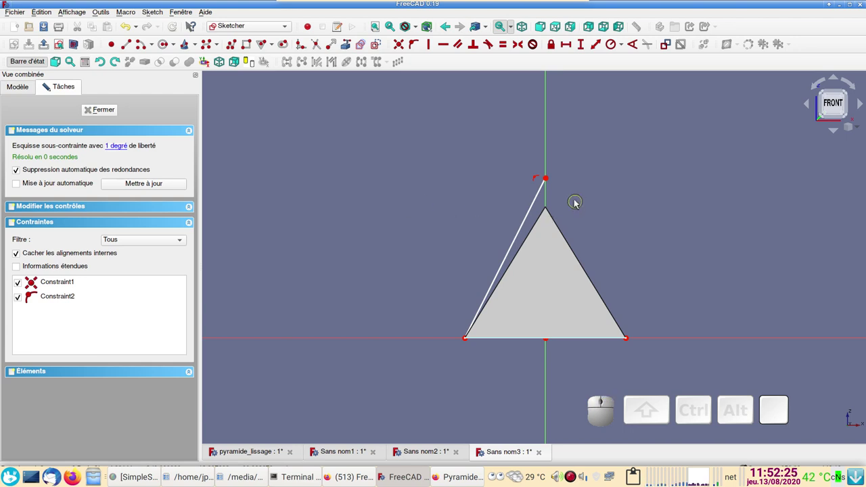
right_click(584, 199)
click(578, 178)
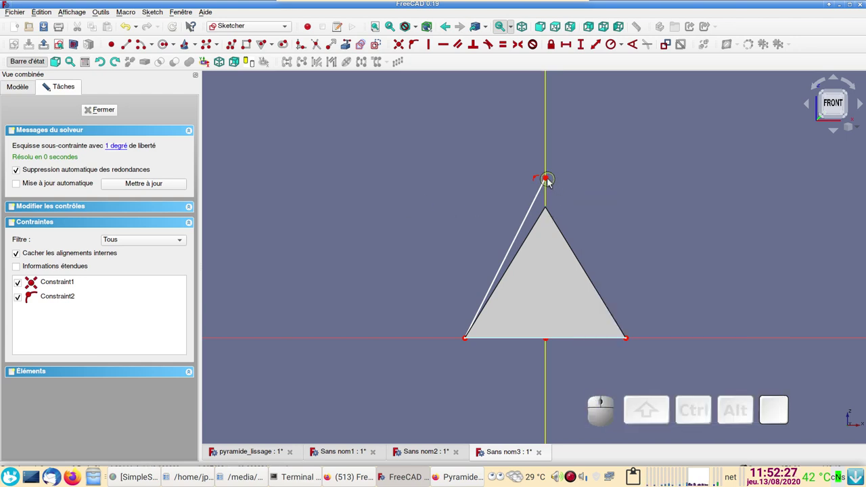
click(551, 181)
click(693, 341)
Confirm the 60 mm height constraint under the name haut
click(587, 55)
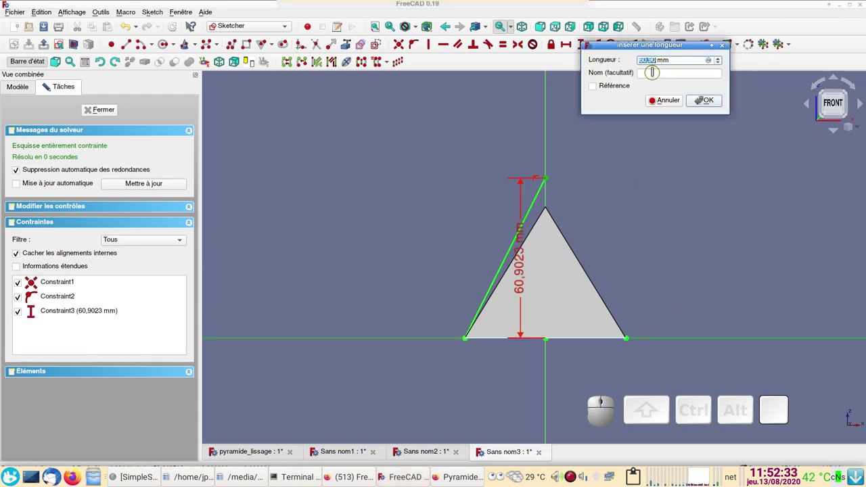
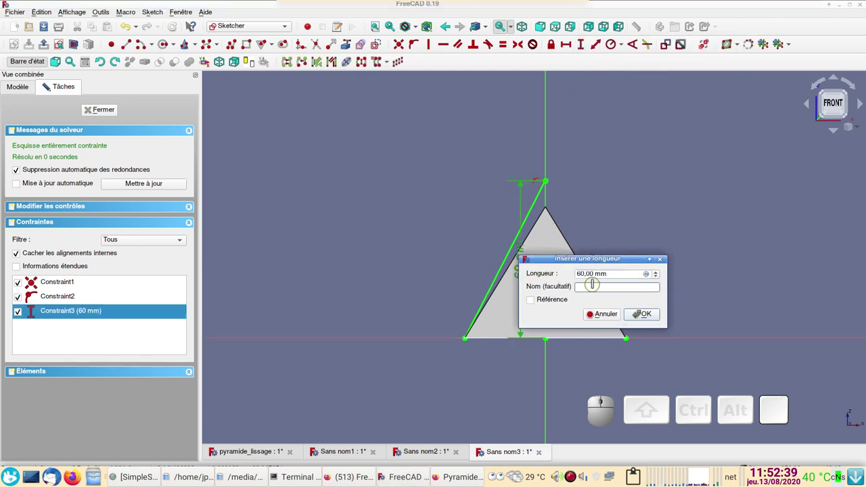
key(h)
key(a)
key(u)
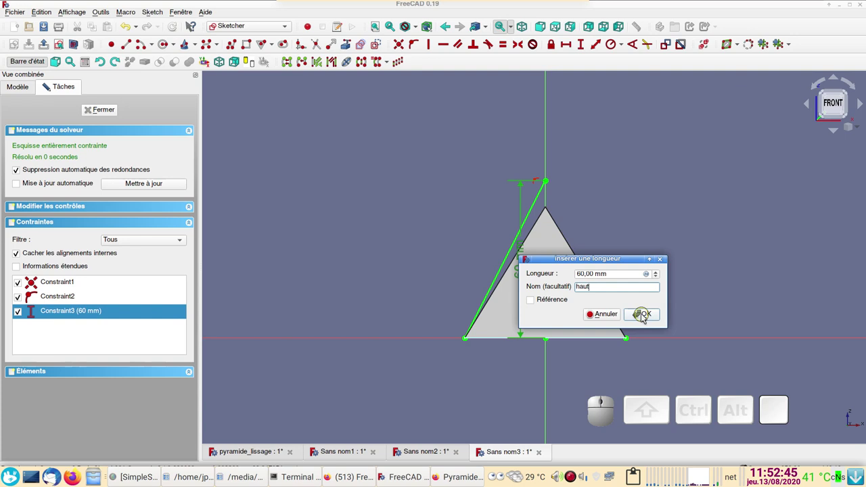
click(643, 317)
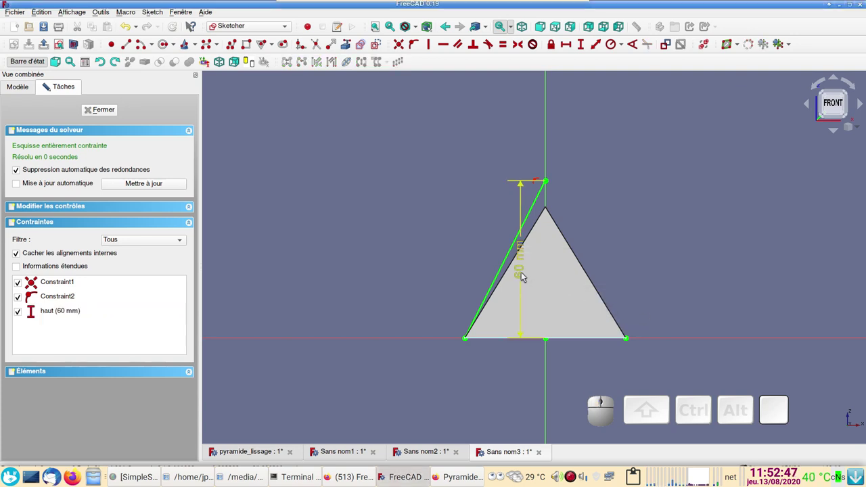
Move the 60 mm dimension aside and close the sketch
drag(522, 275, 255, 245)
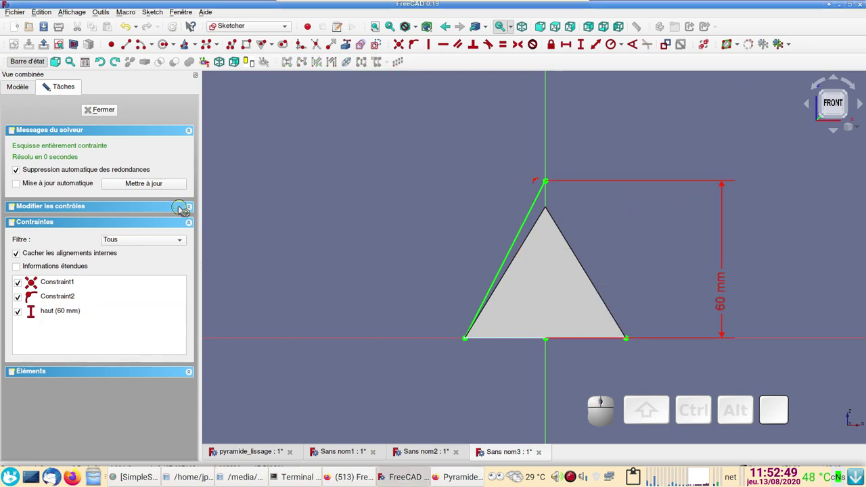
click(100, 117)
drag(492, 378, 335, 244)
Select the Sommet vertex under Loft and start an expression on its 50 mm Z height
drag(336, 244, 579, 250)
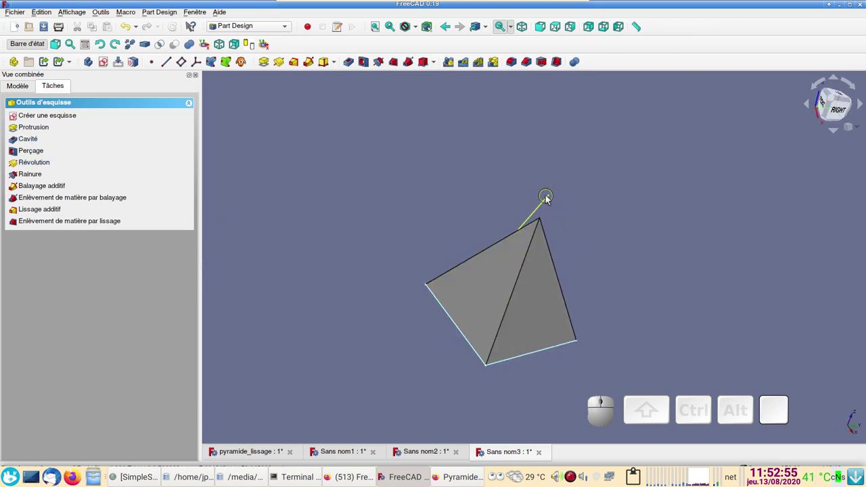
click(24, 91)
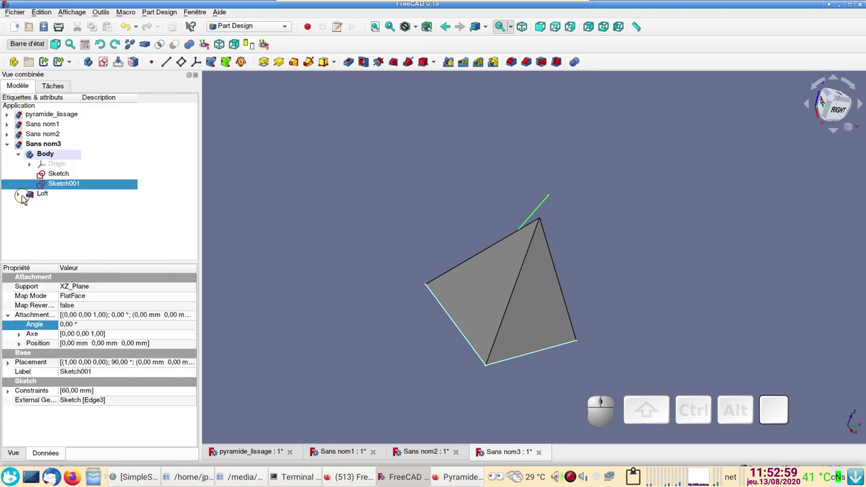
click(27, 202)
click(59, 223)
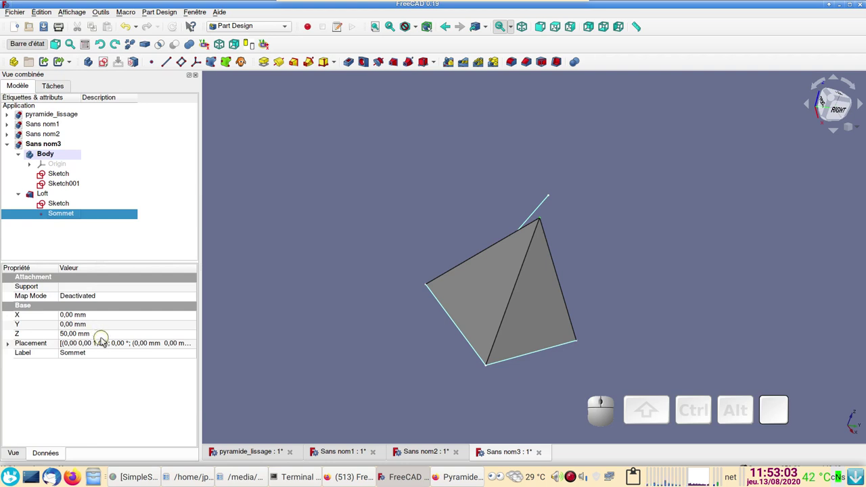
click(110, 338)
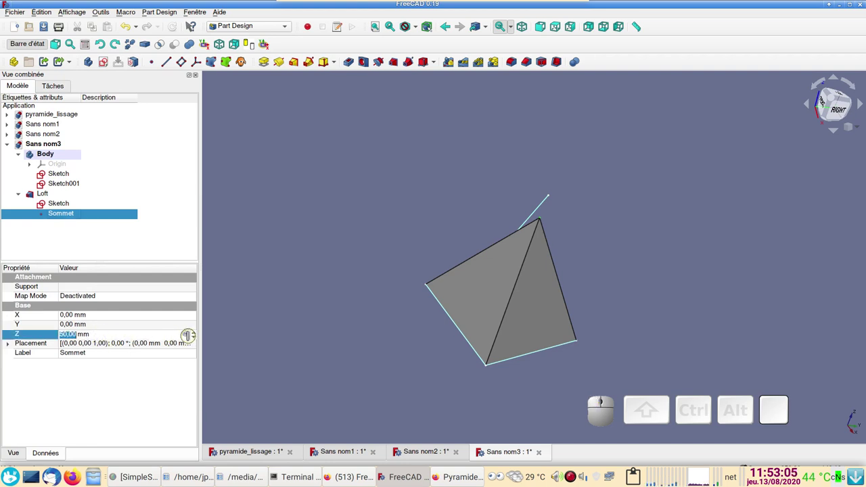
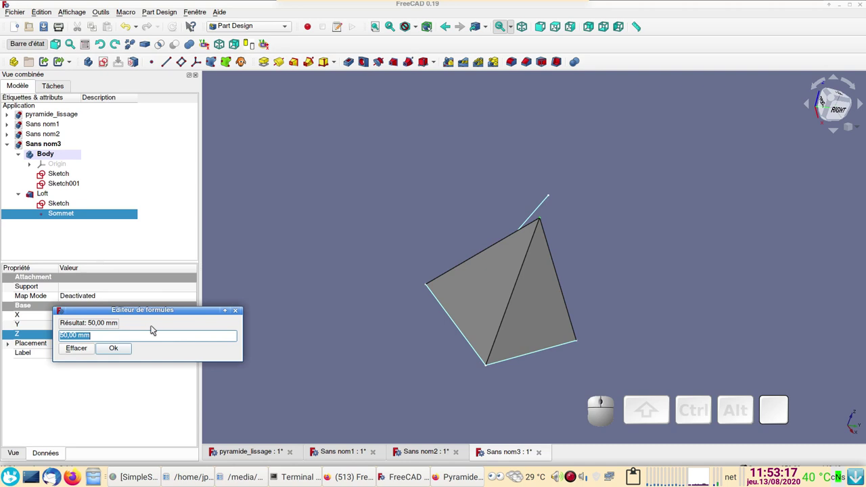
Enter the expression Sketch001.Constraints.haut for Z and confirm, giving 60 mm
key(s)
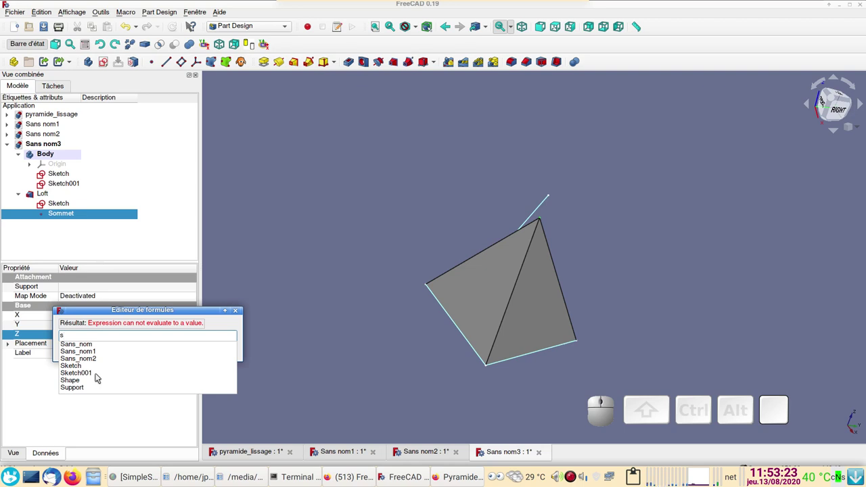
click(100, 378)
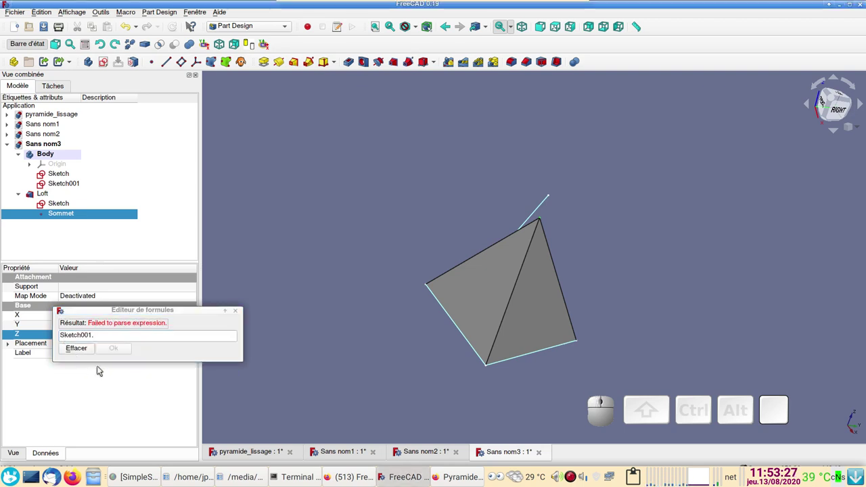
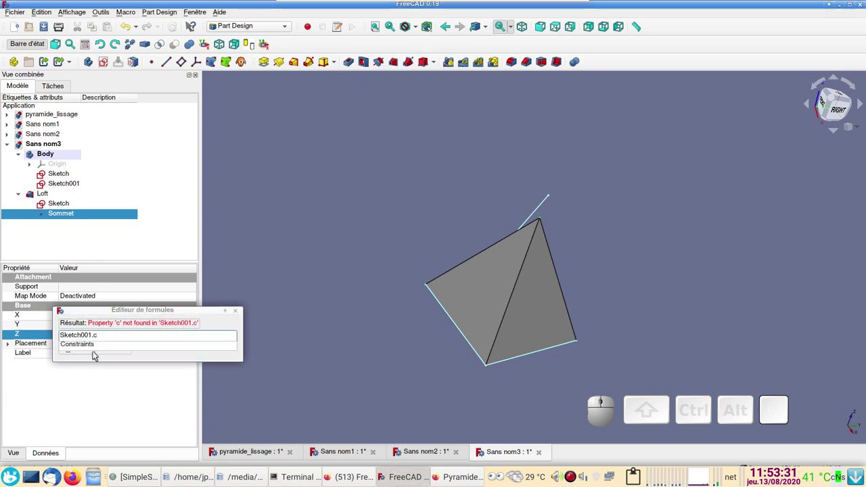
click(94, 353)
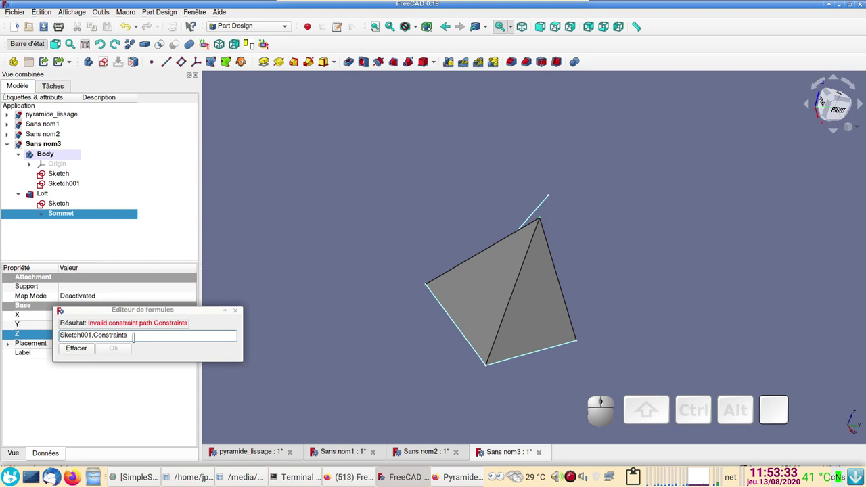
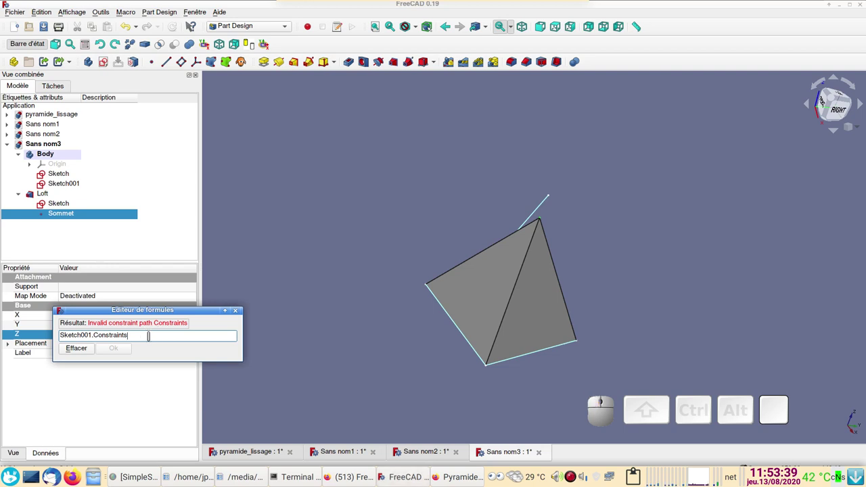
key(KP_Decimal)
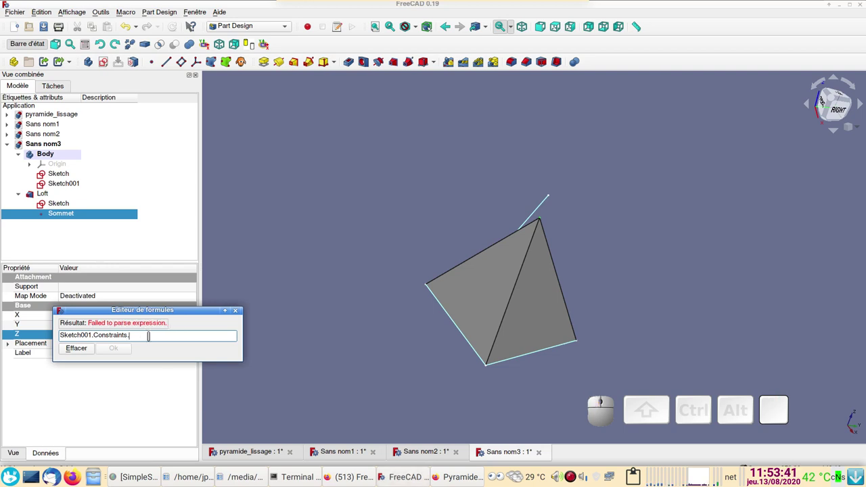
key(h)
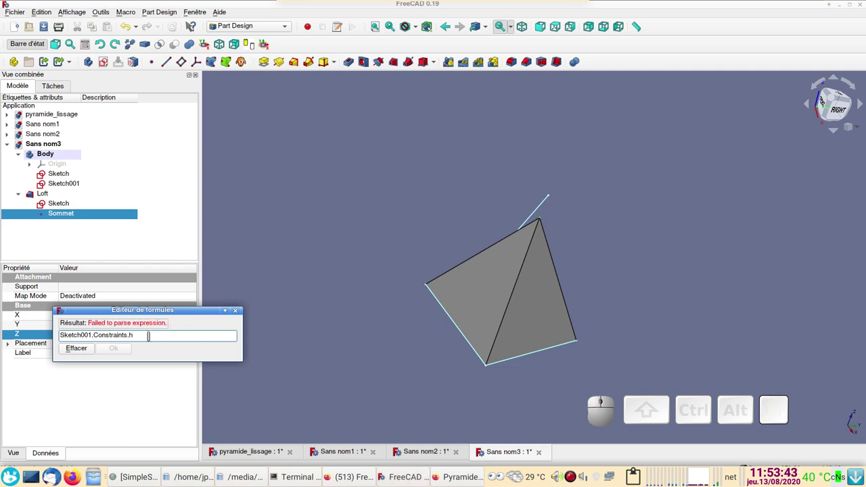
key(t)
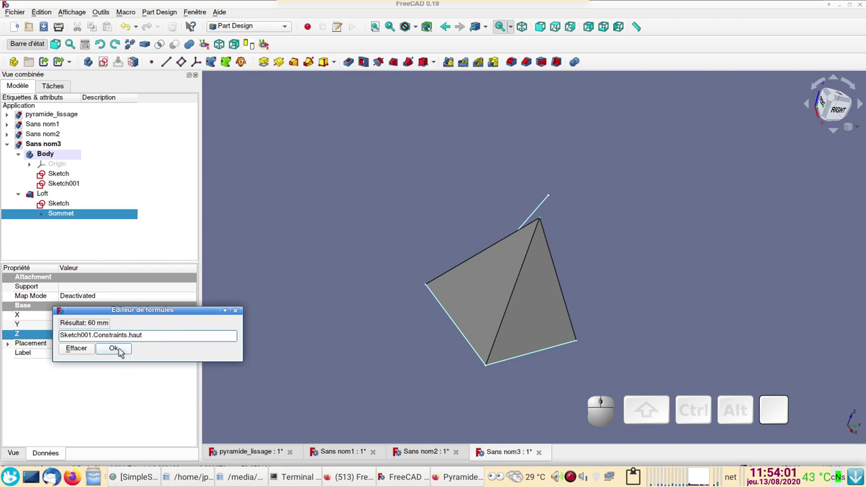
click(123, 355)
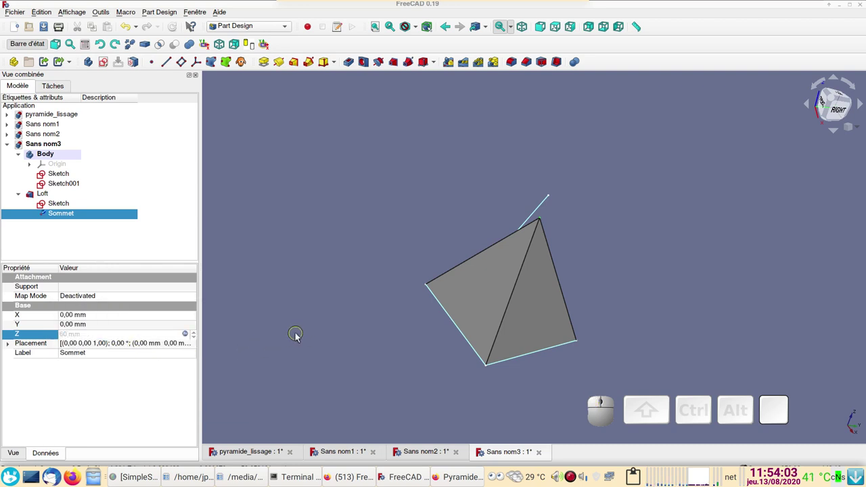
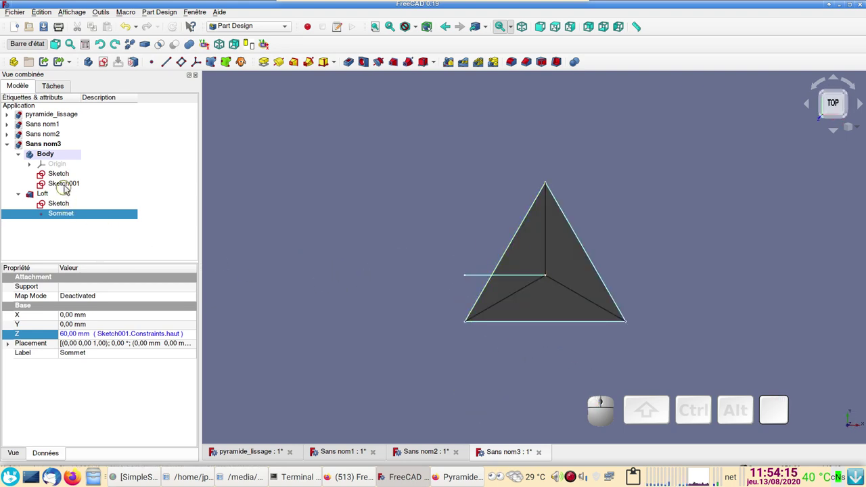
Set Sketch001's Attachment Offset angle to 30°, then enter the sketch for editing
click(76, 188)
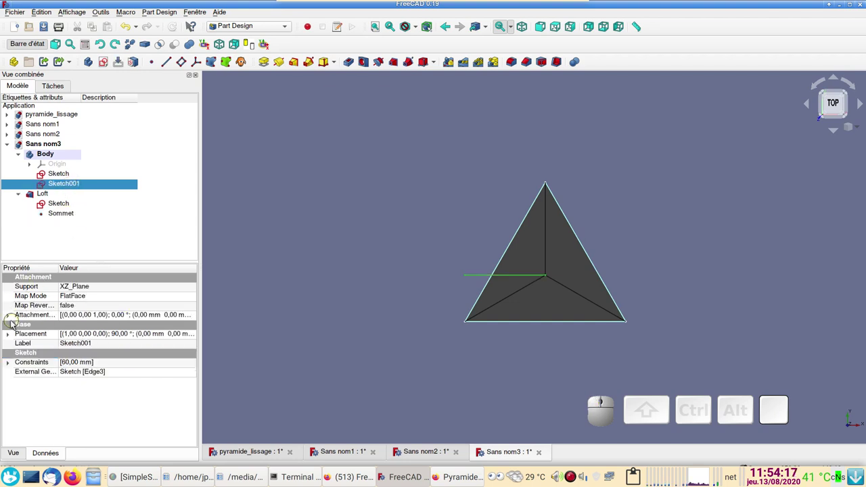
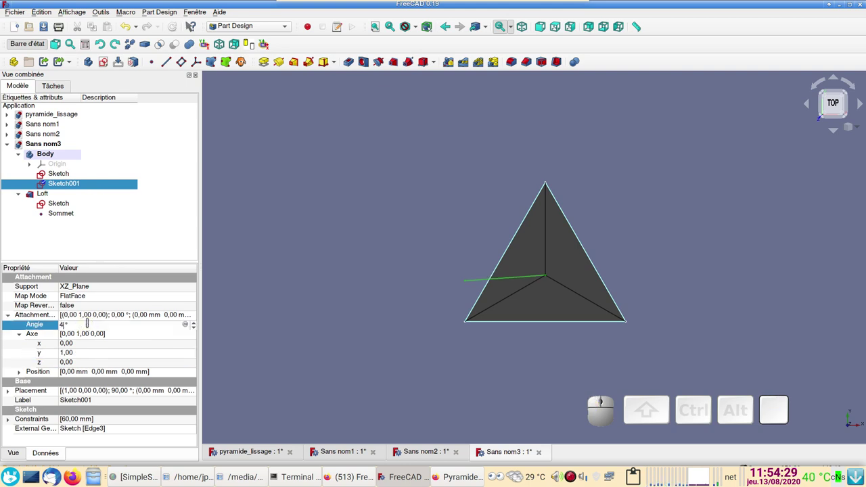
key(BackSpace)
key(BackSpace)
key(KP_0)
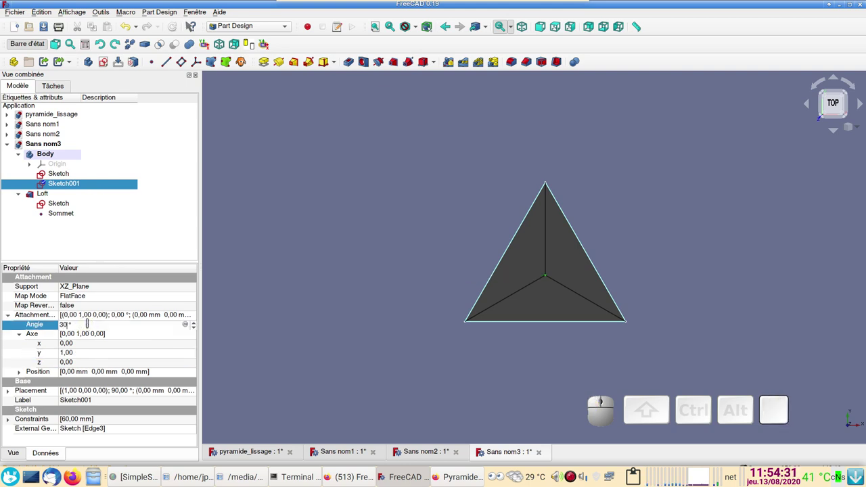
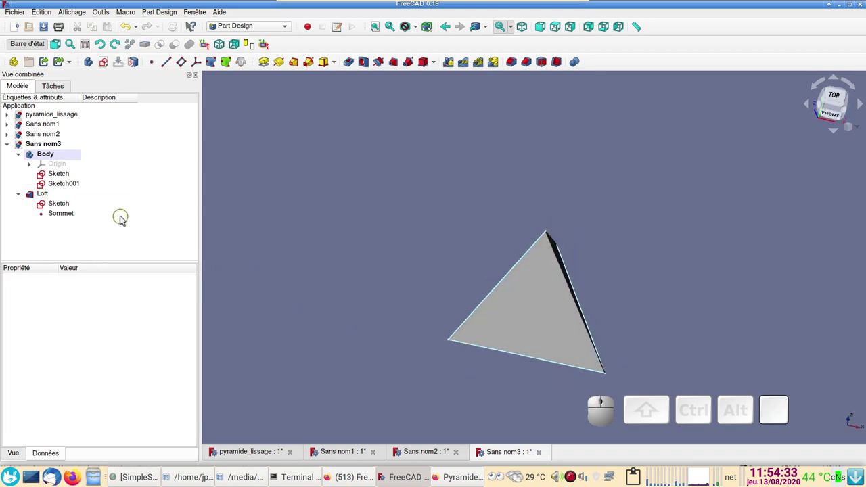
click(73, 191)
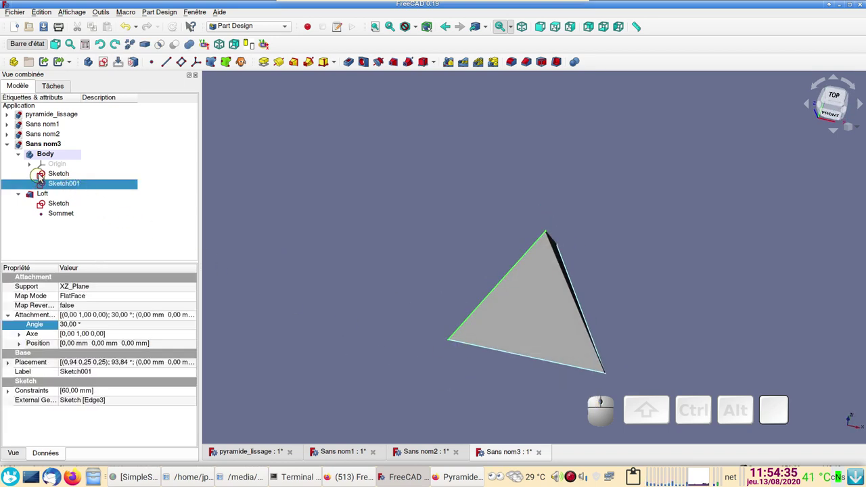
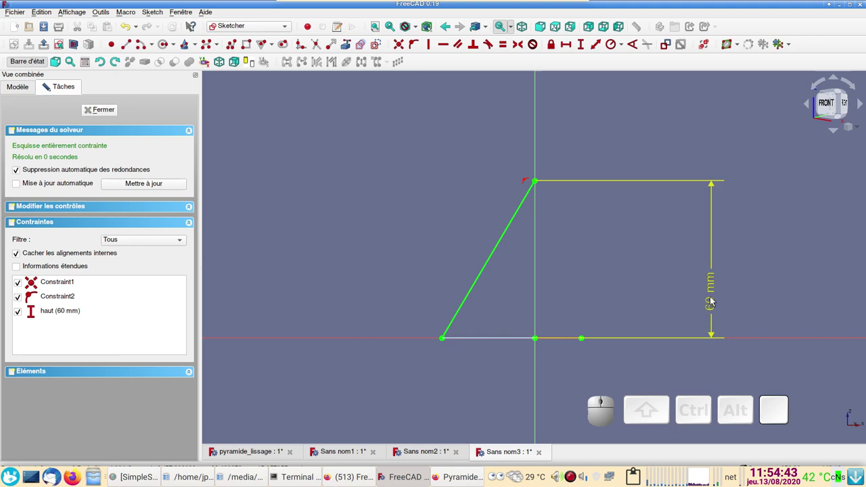
Turn the 60 mm haut constraint into a reference-only dimension
click(712, 301)
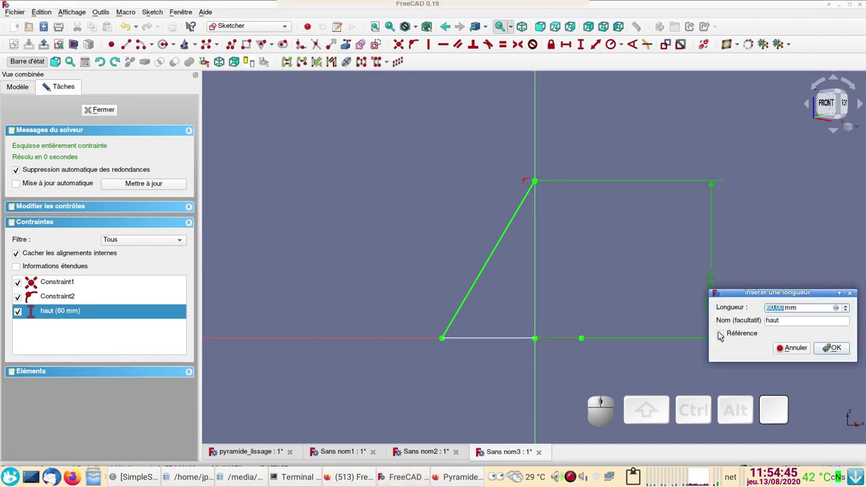
click(723, 338)
click(834, 353)
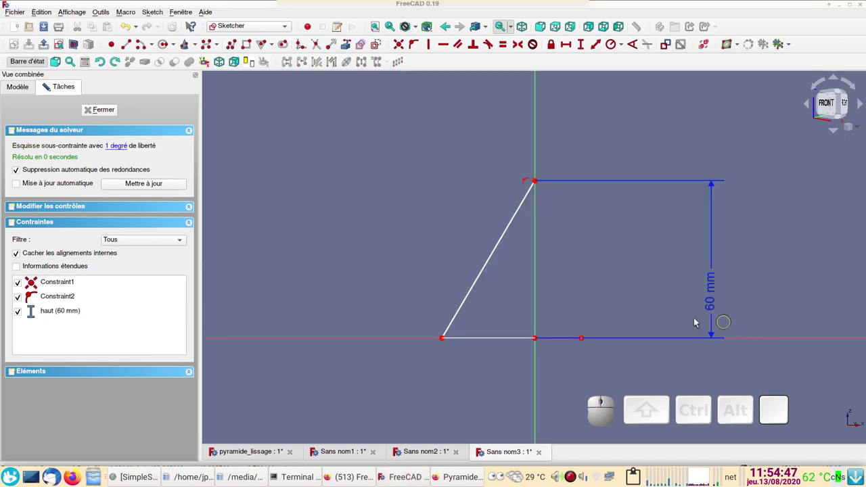
Constrain the slanted triangle edge to a length of 50 mm
click(494, 267)
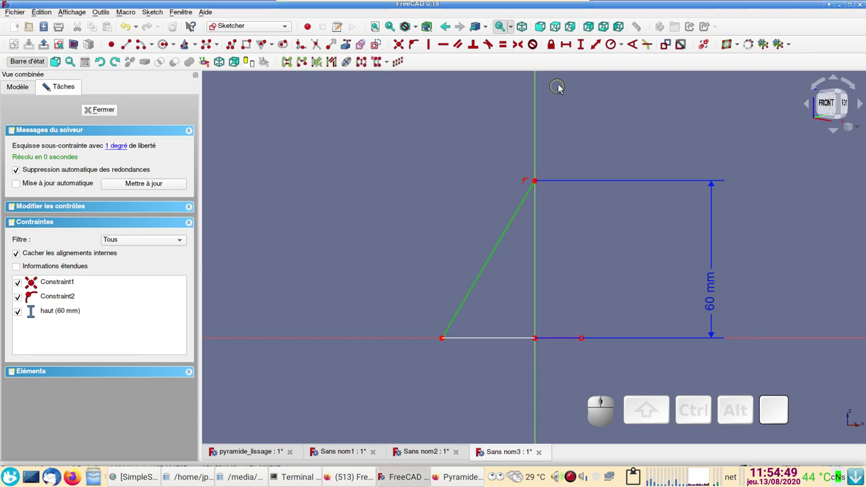
click(599, 54)
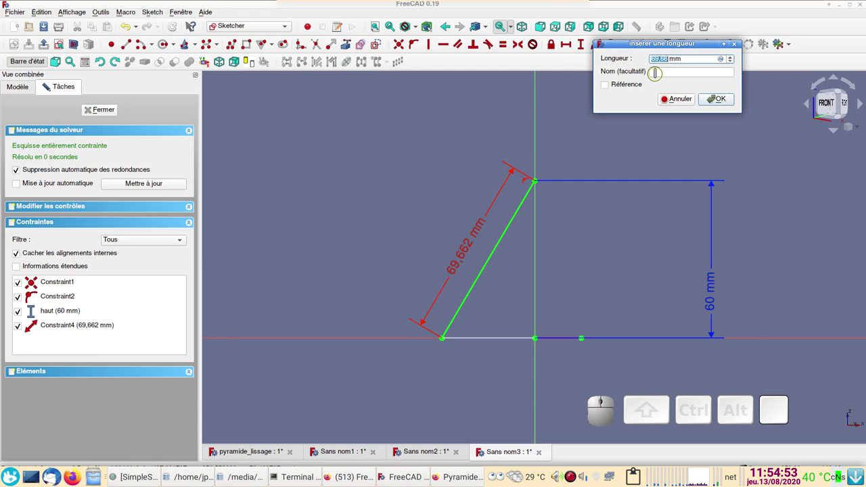
key(KP_5)
key(KP_0)
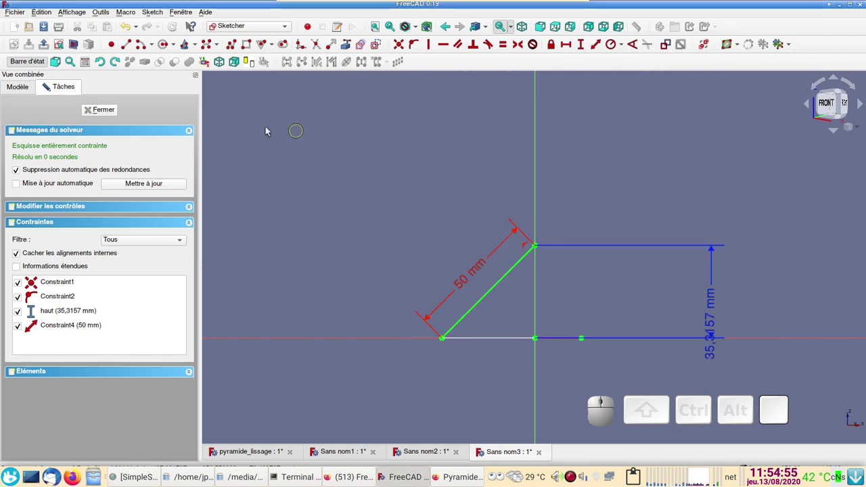
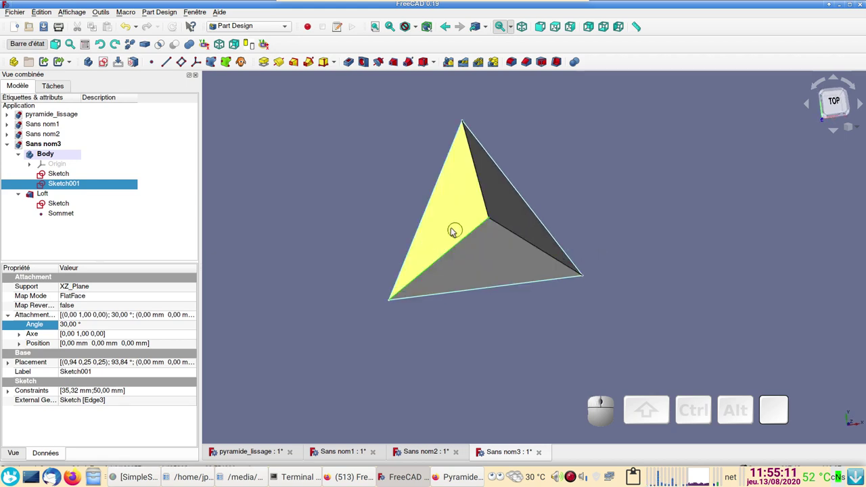
scroll(up, 3)
right_click(466, 336)
drag(671, 253, 660, 218)
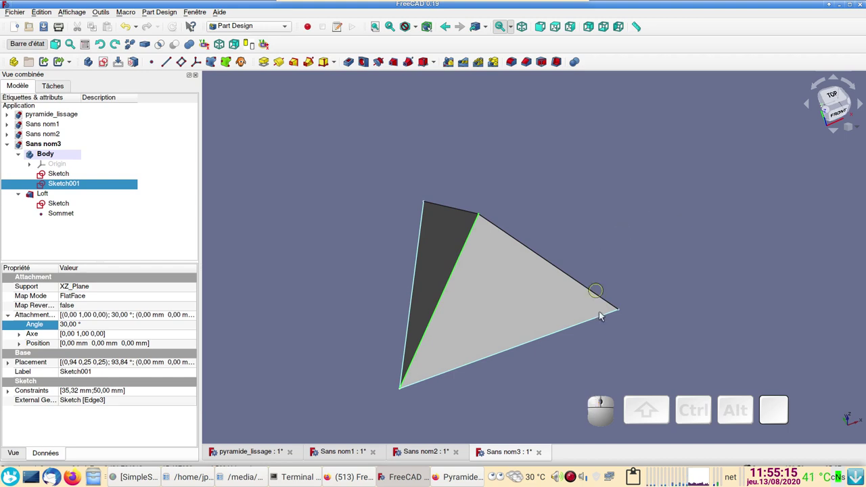